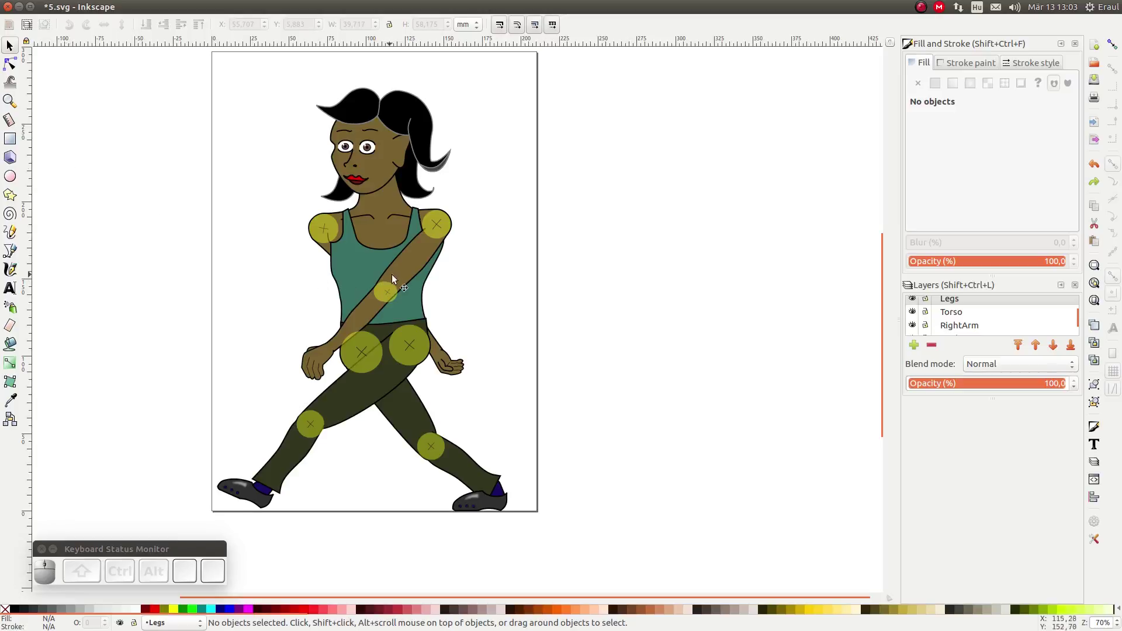
Step: Test moving the arm and leg pieces off the torso, then undo the moves
{"action": "left_click", "coordinate": [406, 269]}
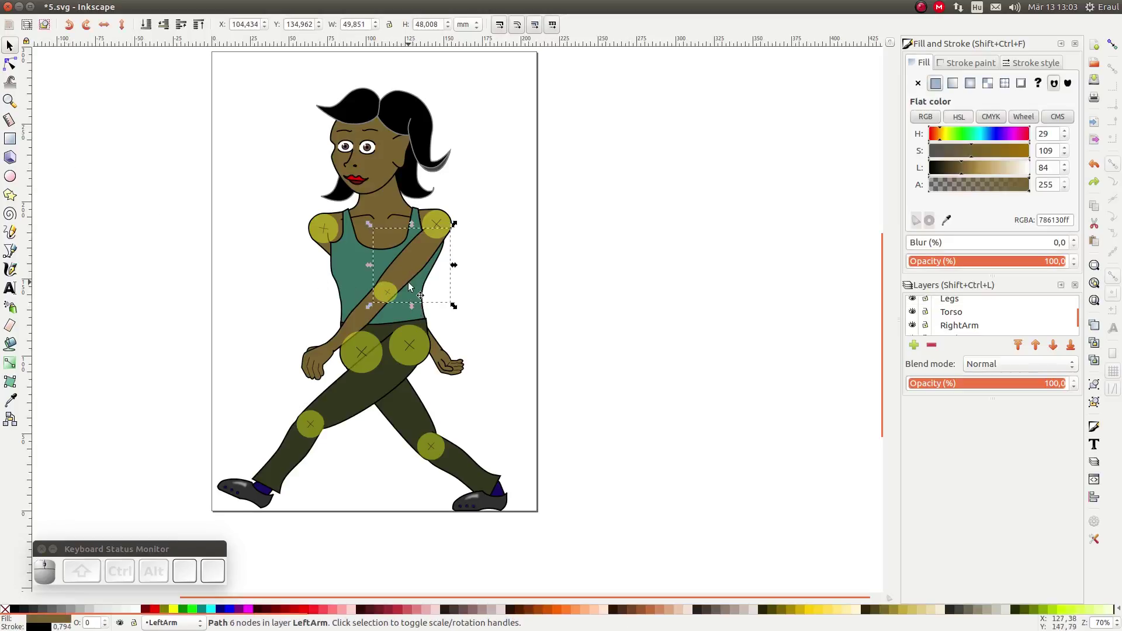
{"action": "left_click_drag", "start_coordinate": [413, 272], "coordinate": [364, 390]}
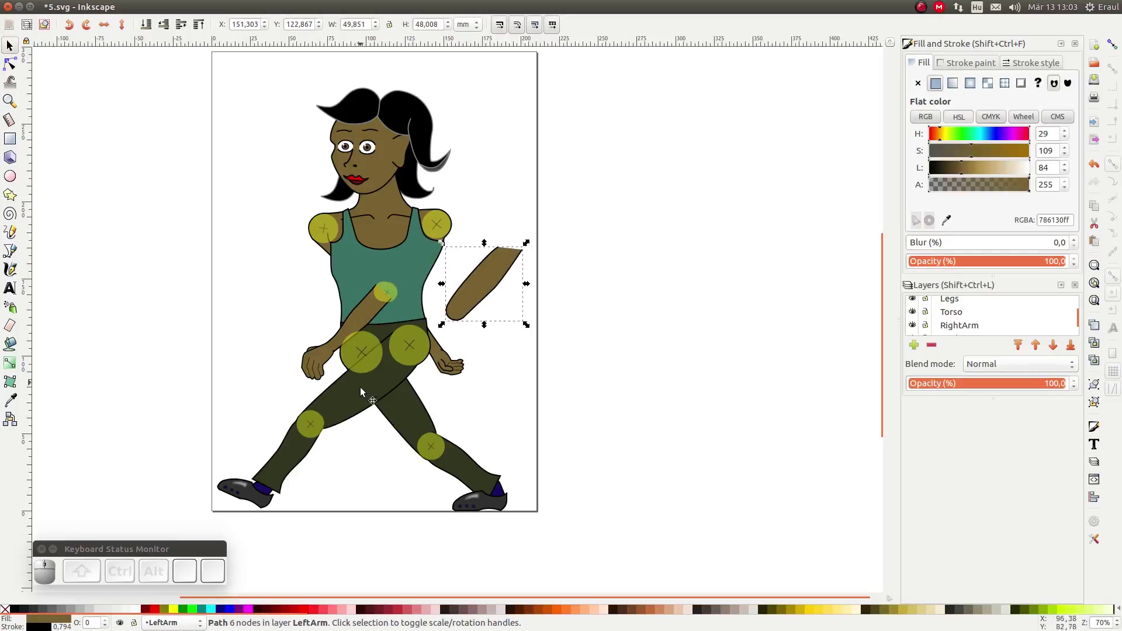
{"action": "left_click_drag", "start_coordinate": [365, 394], "coordinate": [281, 329]}
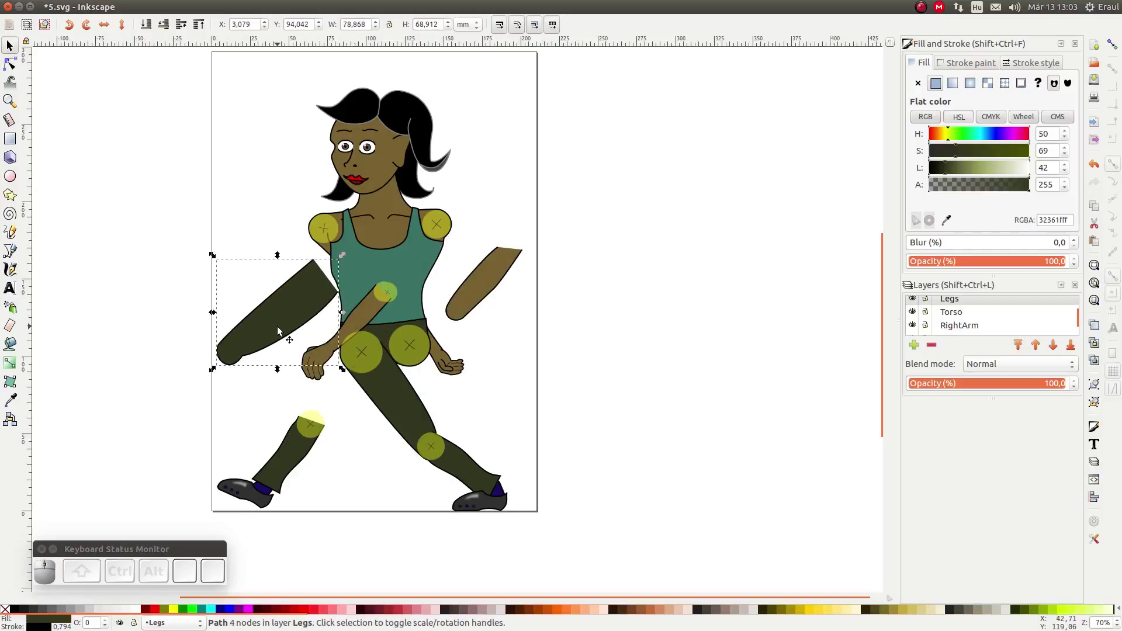
{"action": "key", "text": "ctrl+z"}
{"action": "key", "text": "ctrl+z"}
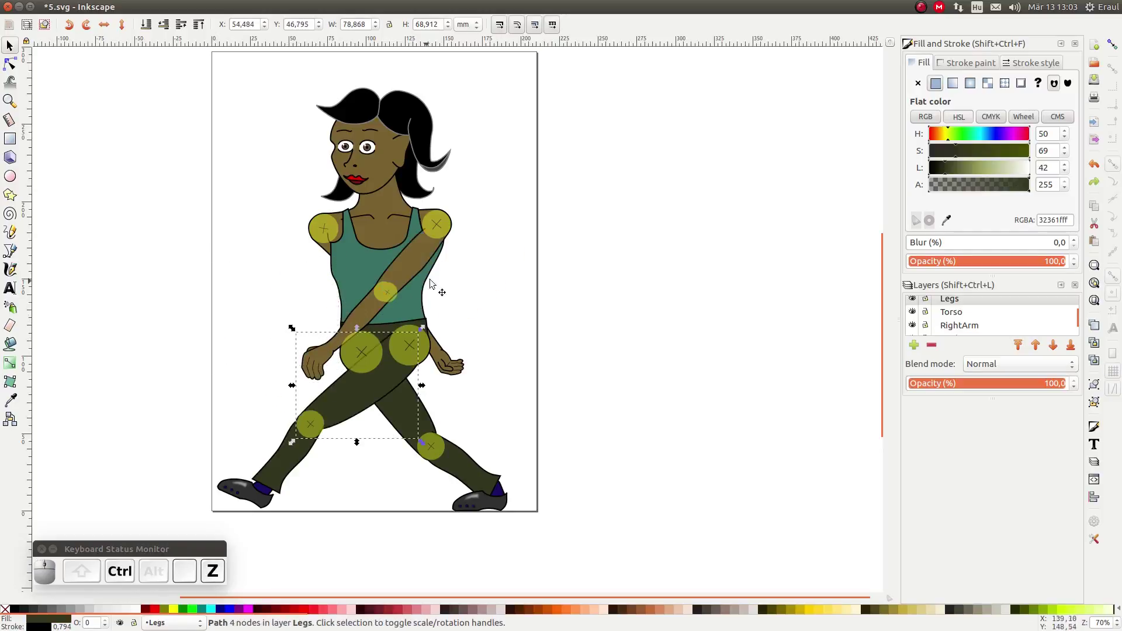
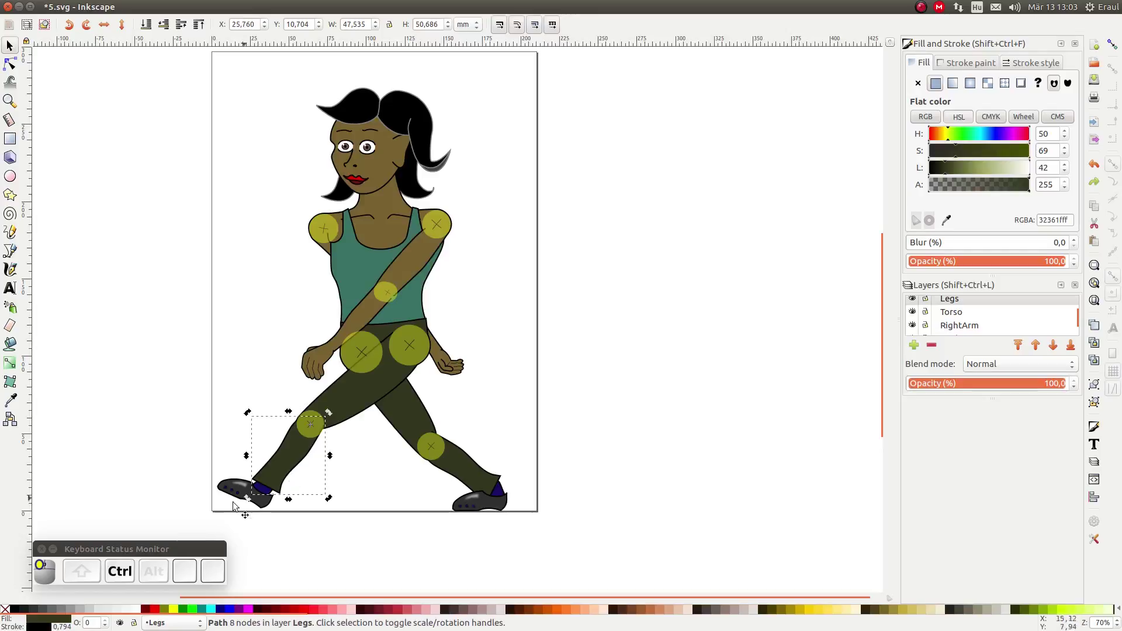
{"action": "left_click_drag", "start_coordinate": [253, 502], "coordinate": [260, 355]}
{"action": "left_click", "coordinate": [261, 355]}
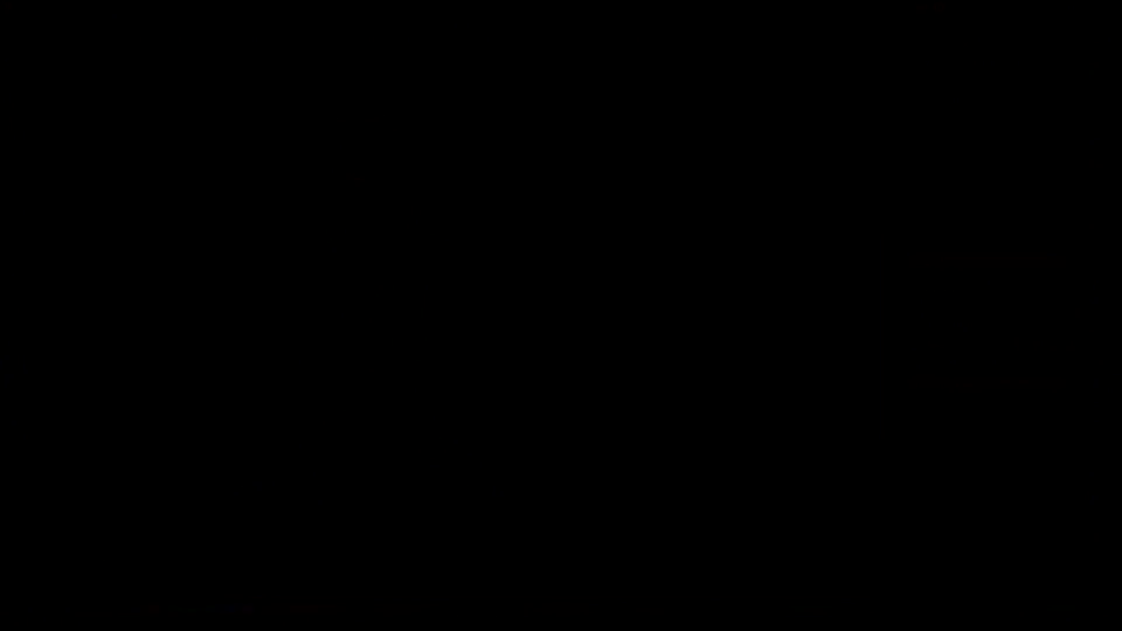
Step: Trace the front hair lock with the Bezier tool and turn its segments into curves
{"action": "key", "text": "ctrl+r"}
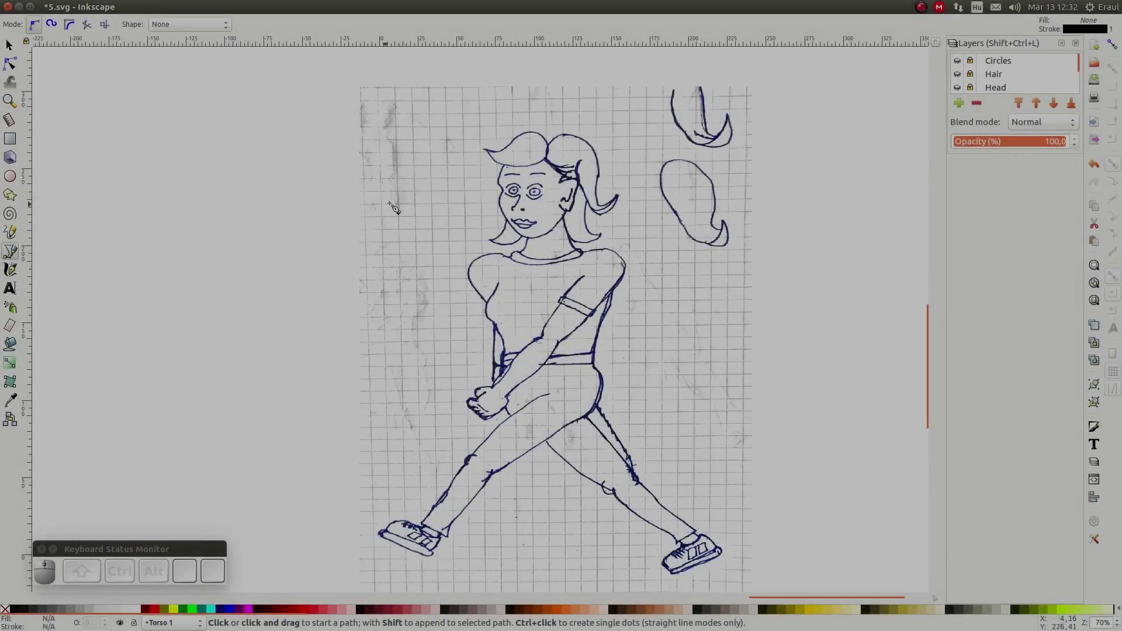
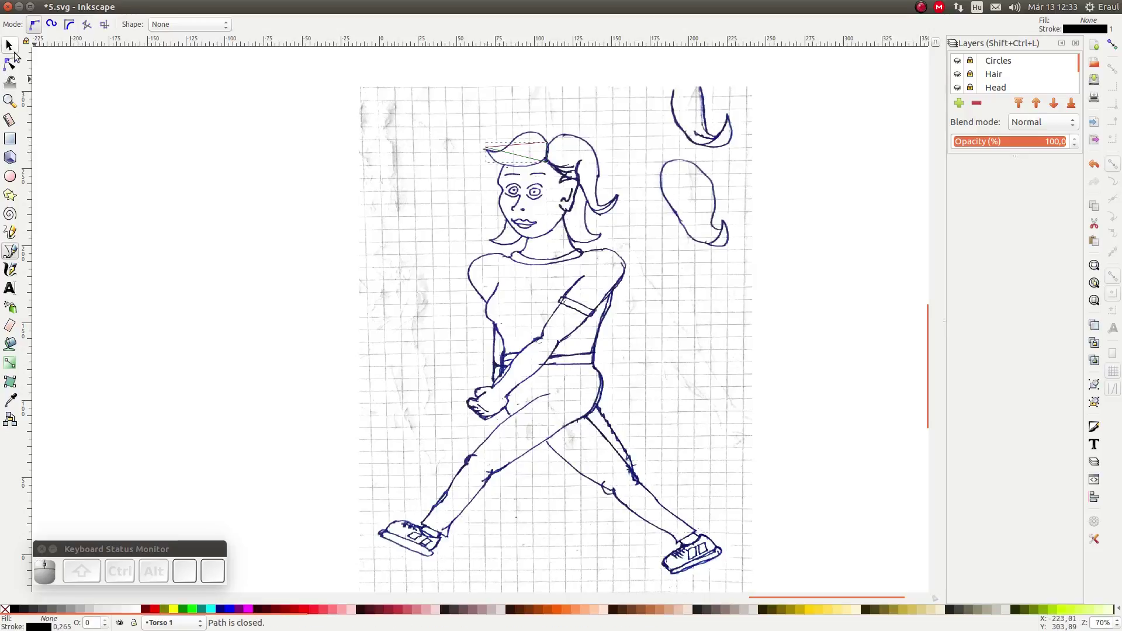
{"action": "left_click", "coordinate": [12, 63]}
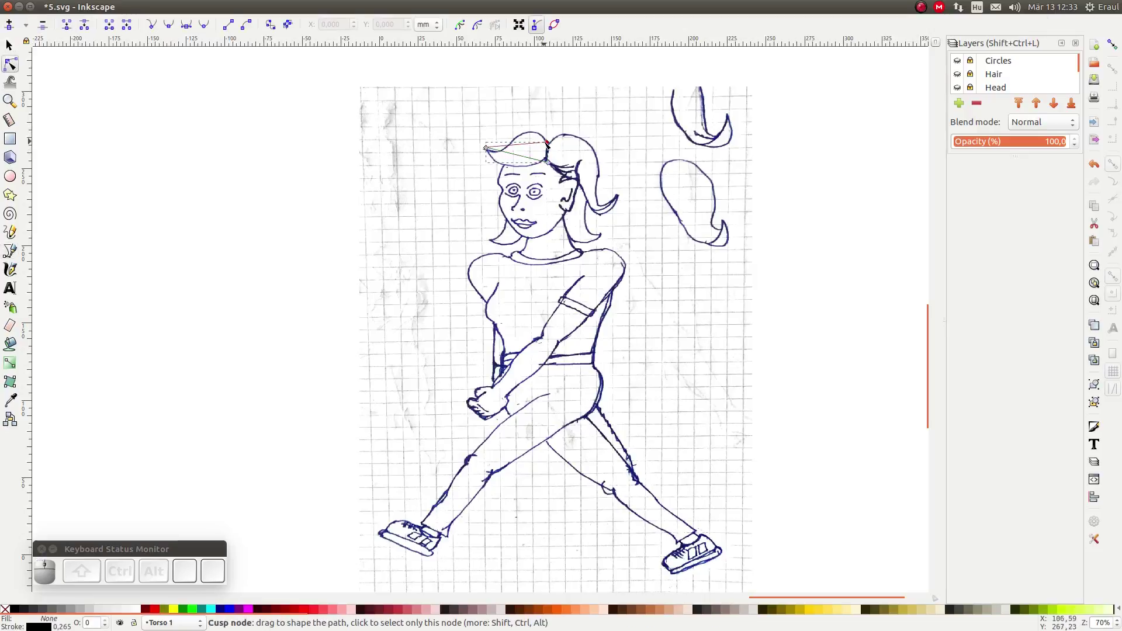
{"action": "left_click", "coordinate": [555, 146]}
{"action": "left_click", "coordinate": [556, 166]}
{"action": "left_click_drag", "start_coordinate": [520, 163], "coordinate": [497, 153]}
{"action": "left_click", "coordinate": [496, 153]}
{"action": "left_click", "coordinate": [511, 144]}
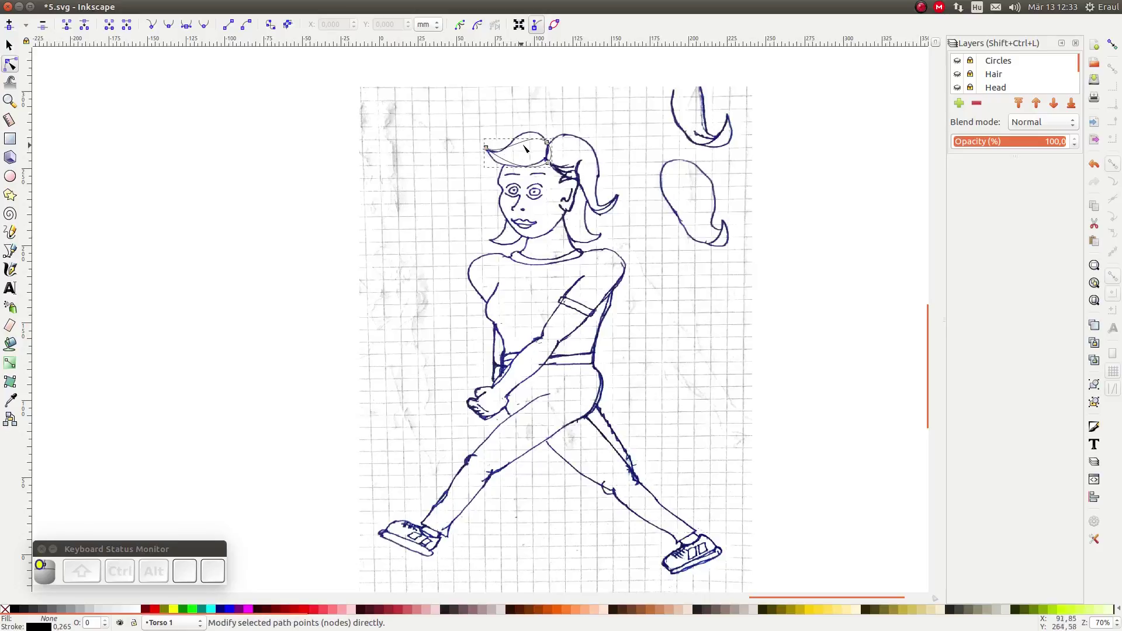
Step: Reshape the lock's curve to match the sketched bangs and fill it solid black
{"action": "left_click", "coordinate": [537, 146]}
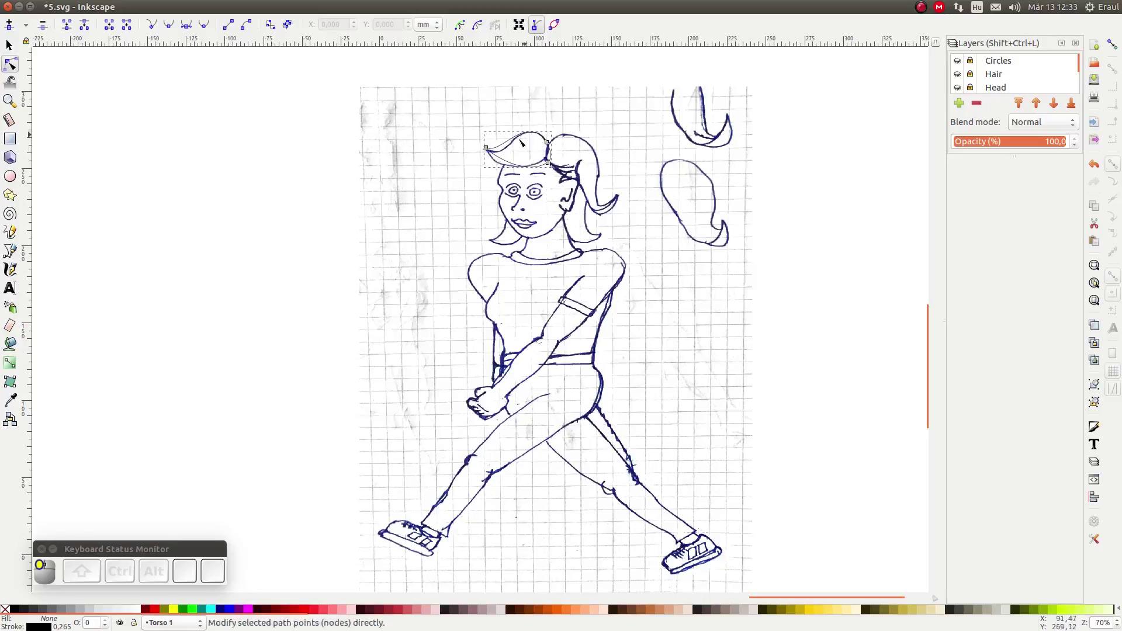
{"action": "left_click", "coordinate": [511, 163]}
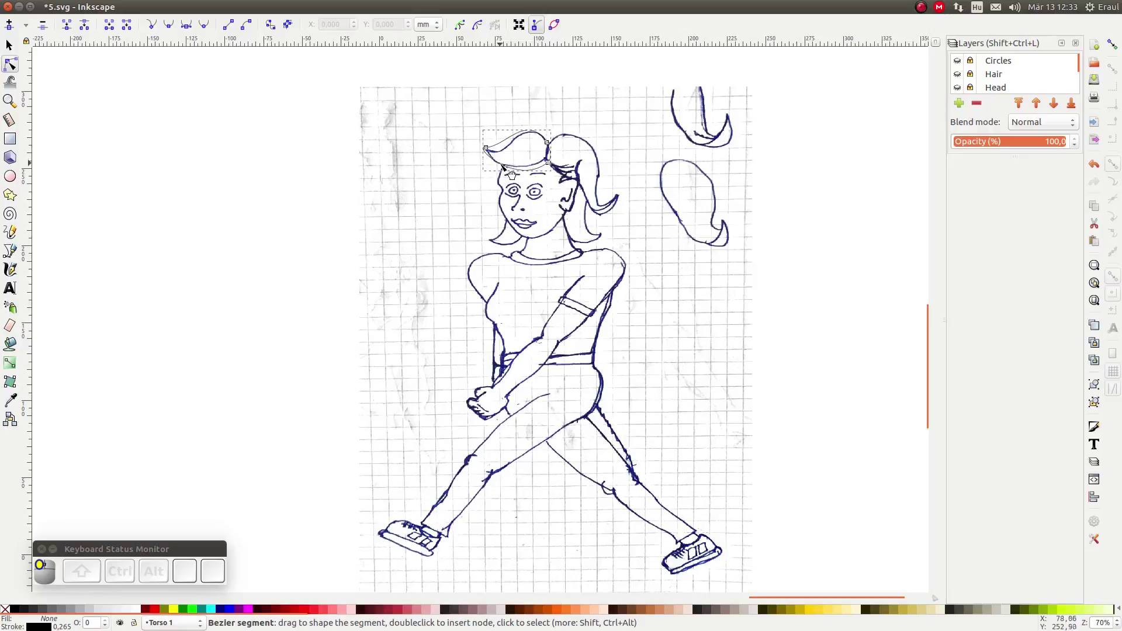
{"action": "scroll", "scroll_direction": "up", "scroll_amount": 3}
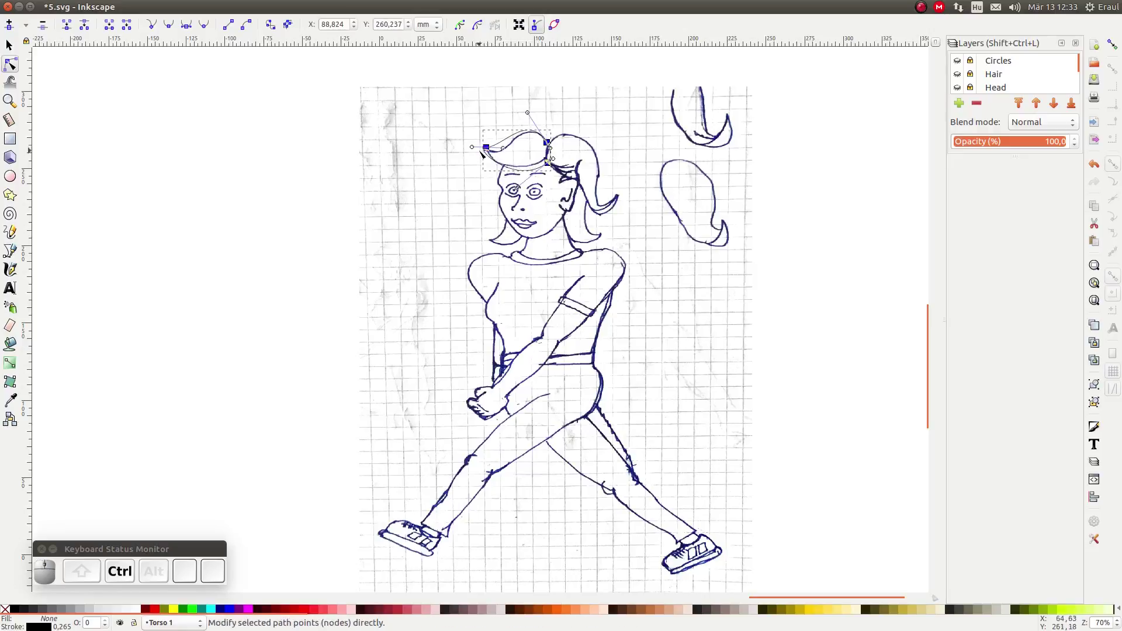
{"action": "left_click_drag", "start_coordinate": [480, 151], "coordinate": [152, 35]}
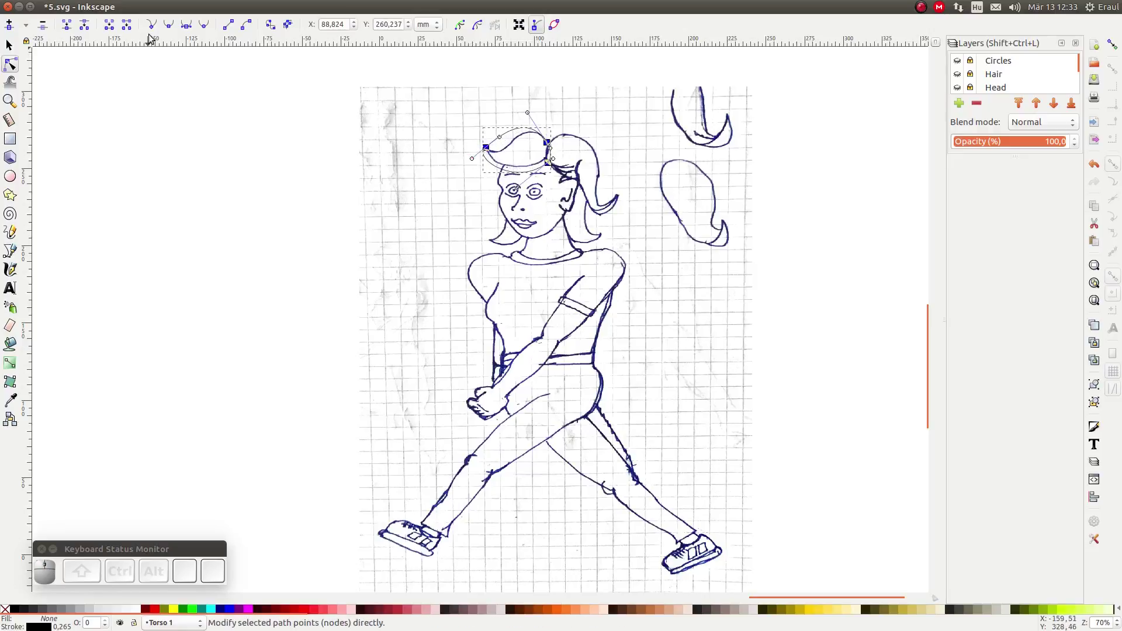
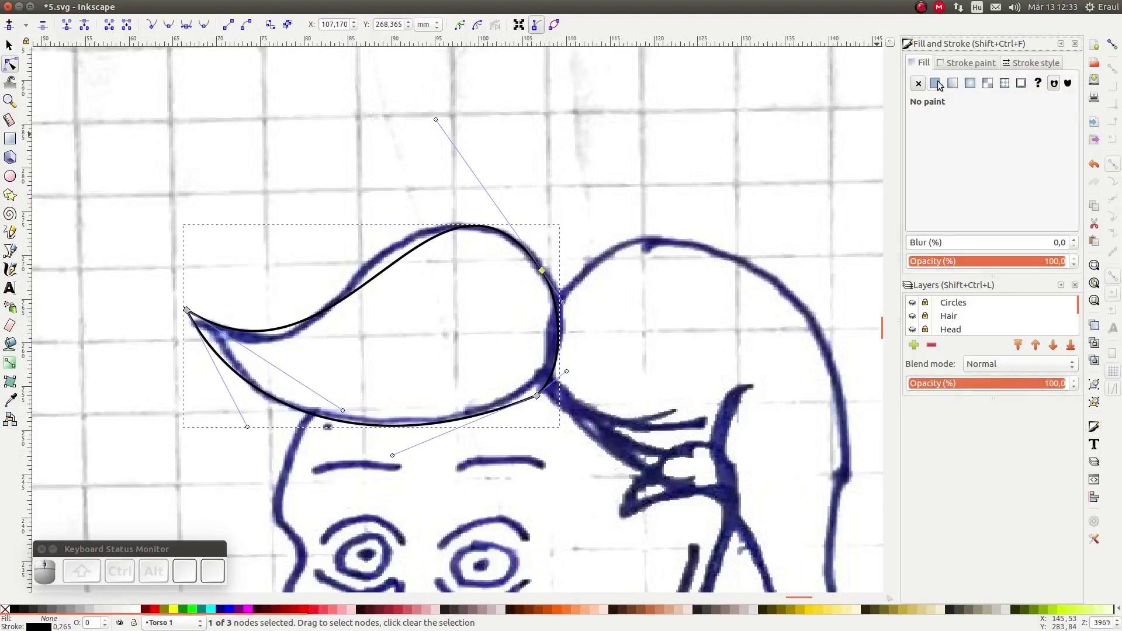
{"action": "left_click", "coordinate": [941, 81]}
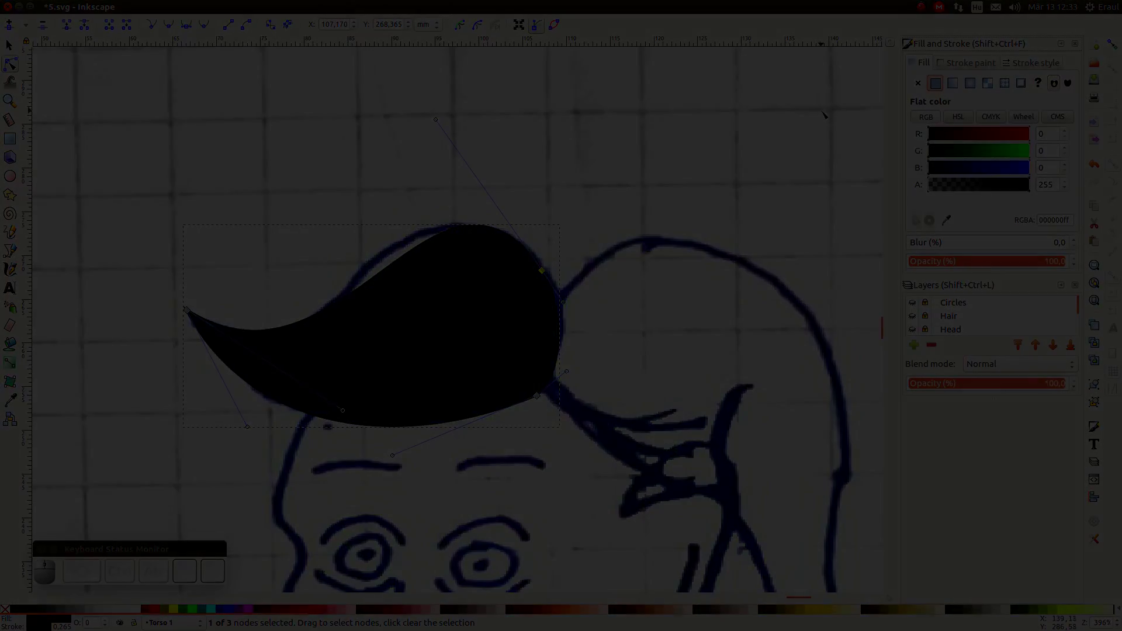
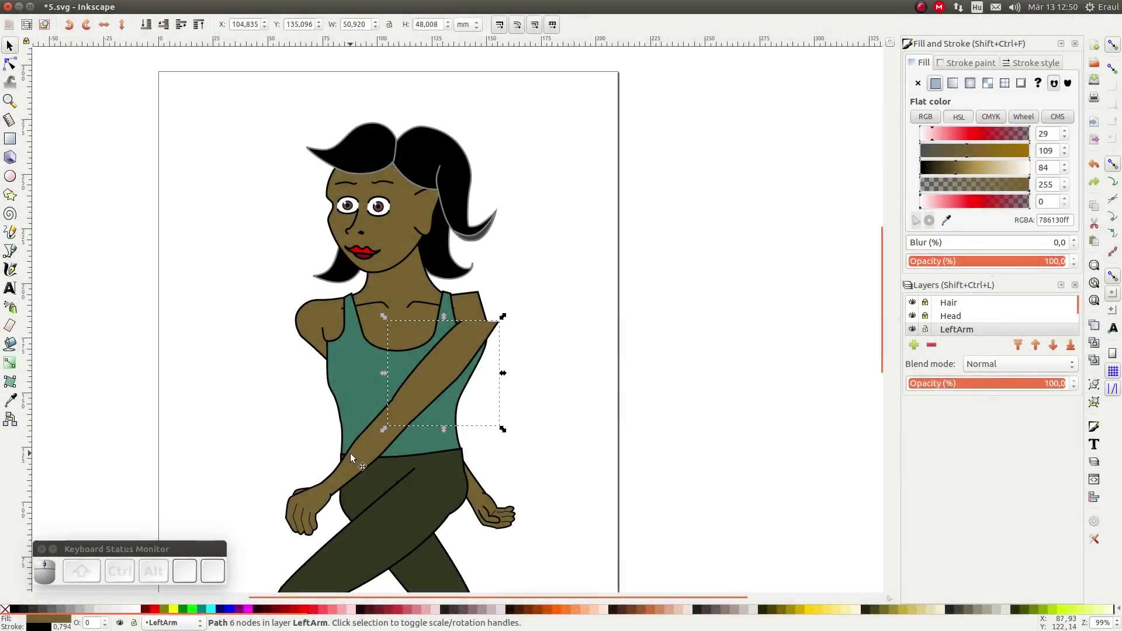
Step: Pull the upper arm and forearm off the torso so each stands alone, then deselect
{"action": "left_click", "coordinate": [363, 455]}
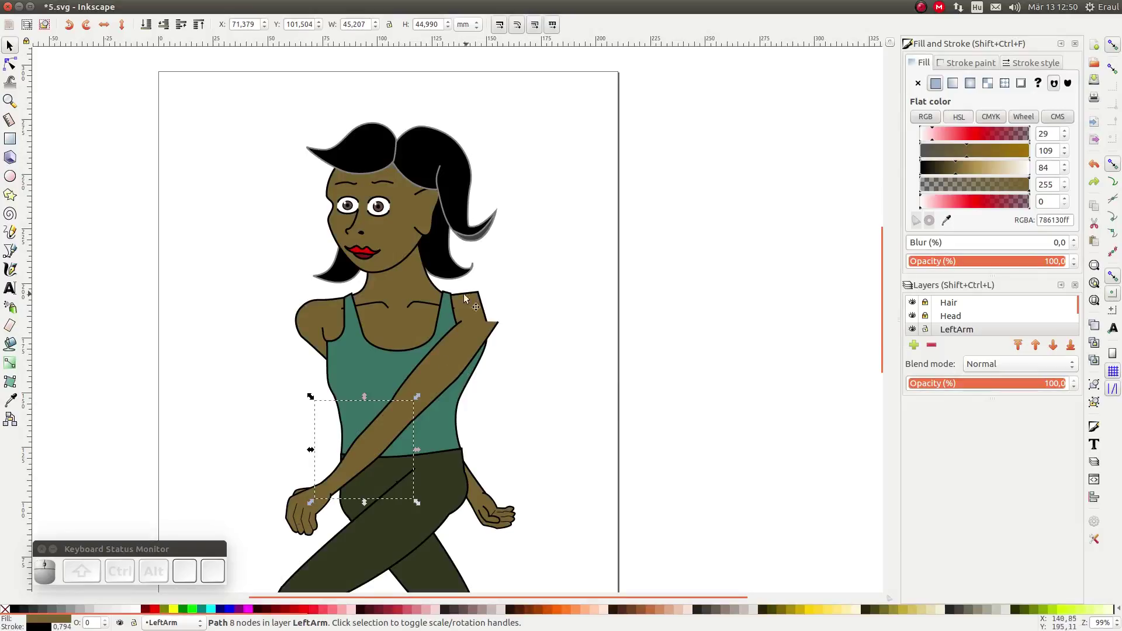
{"action": "left_click", "coordinate": [458, 299]}
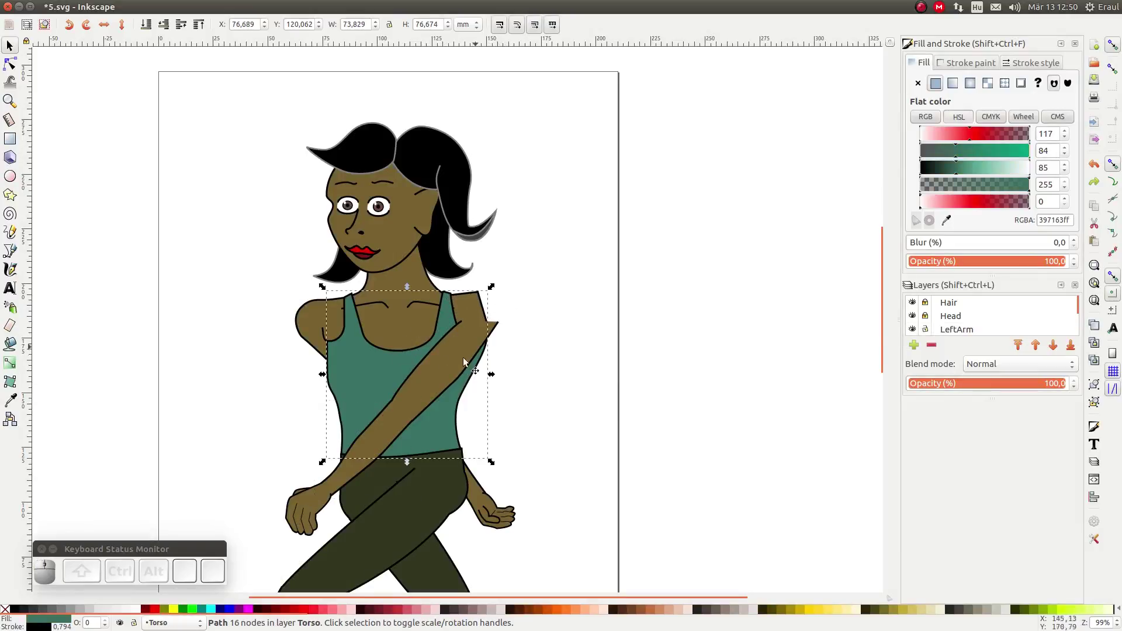
{"action": "left_click", "coordinate": [456, 361]}
{"action": "left_click", "coordinate": [365, 463]}
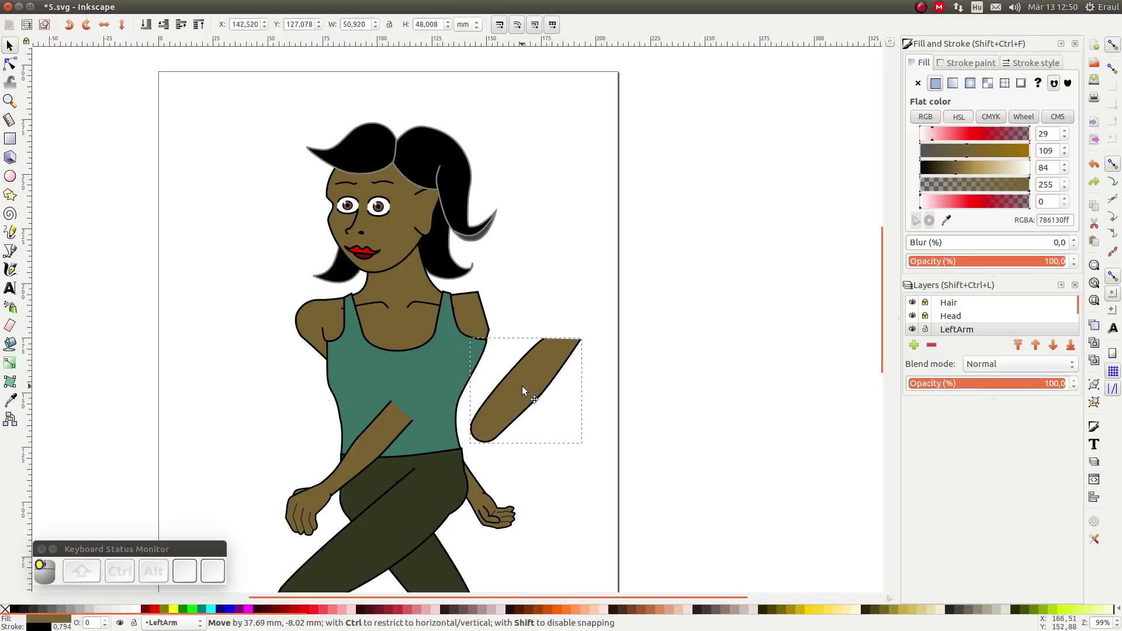
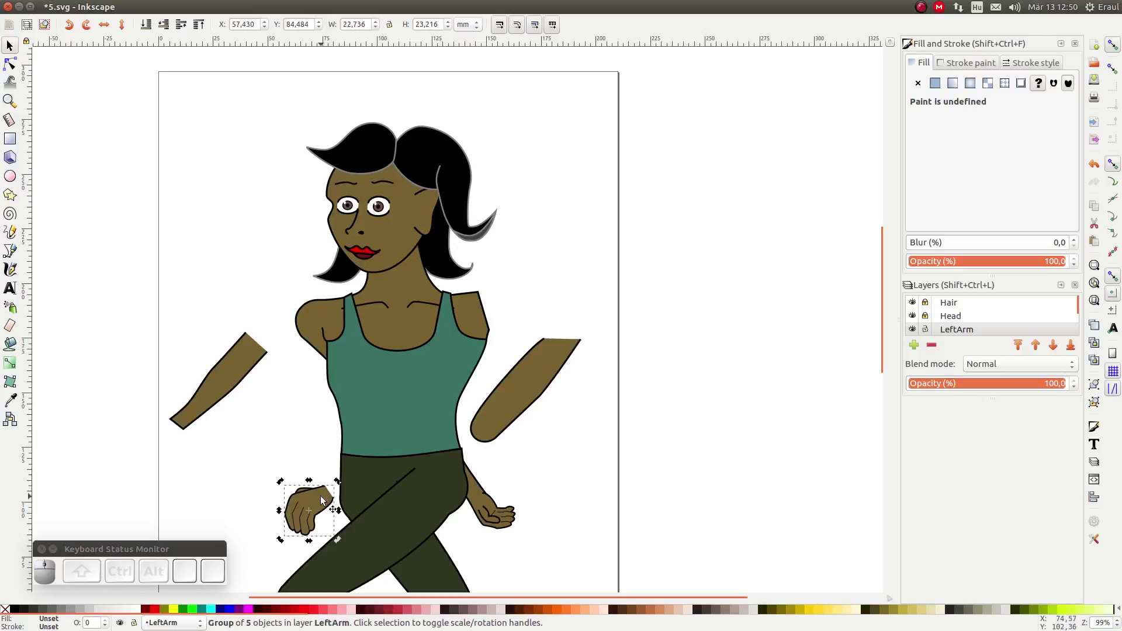
{"action": "left_click", "coordinate": [321, 502]}
{"action": "left_click", "coordinate": [309, 445]}
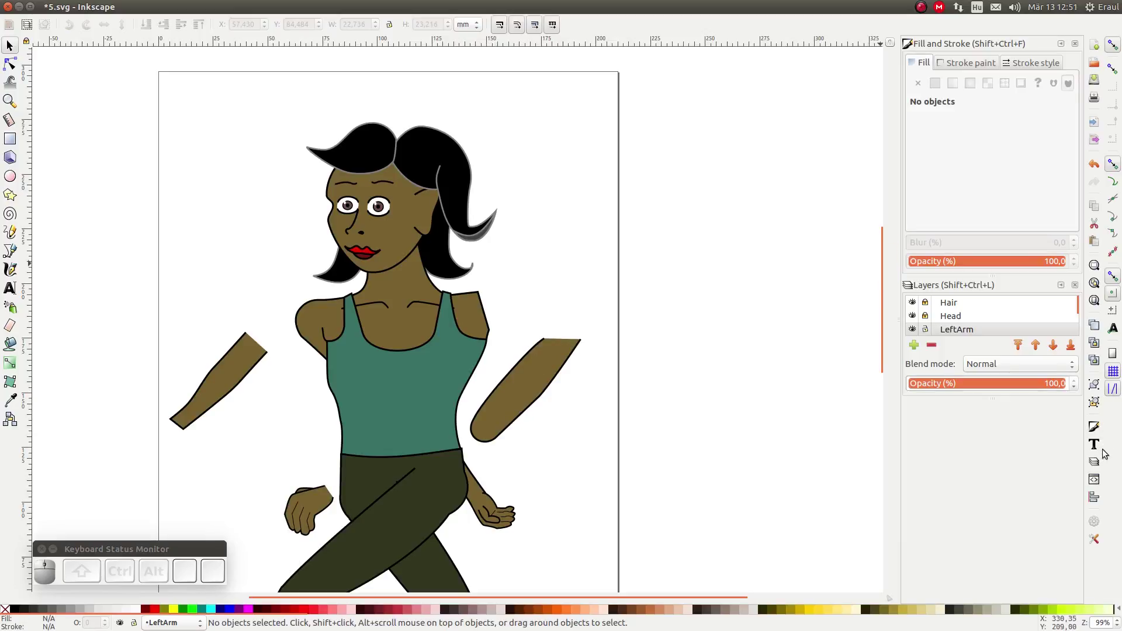
Step: Add a layer named Circle and tune the joint circle's fill to a saturated translucent yellow
{"action": "left_click", "coordinate": [1100, 464]}
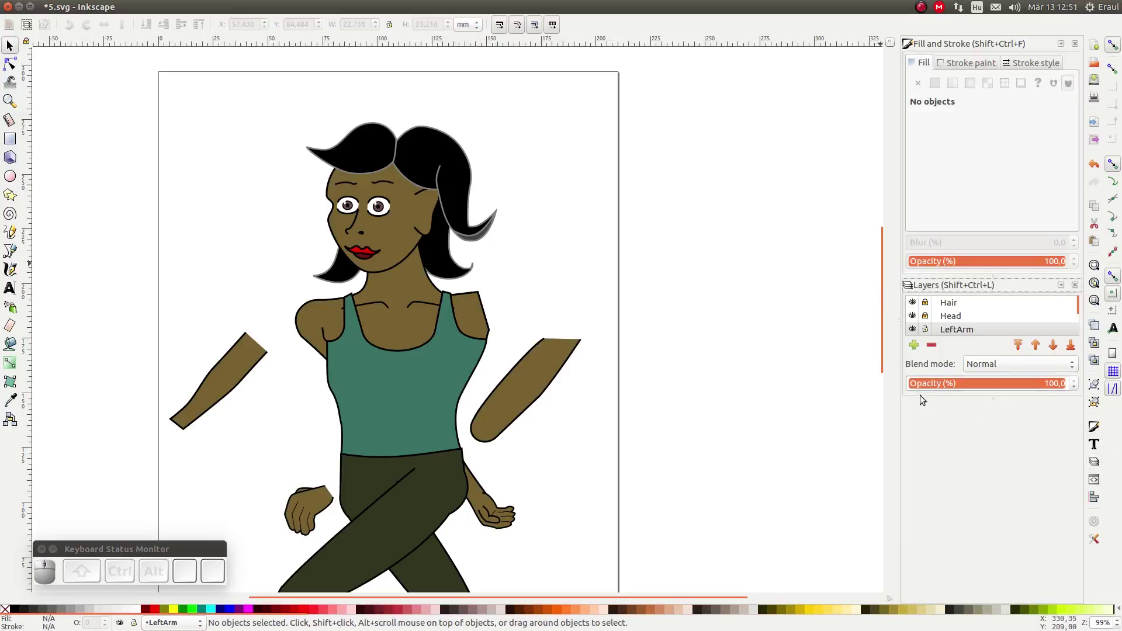
{"action": "left_click", "coordinate": [915, 348]}
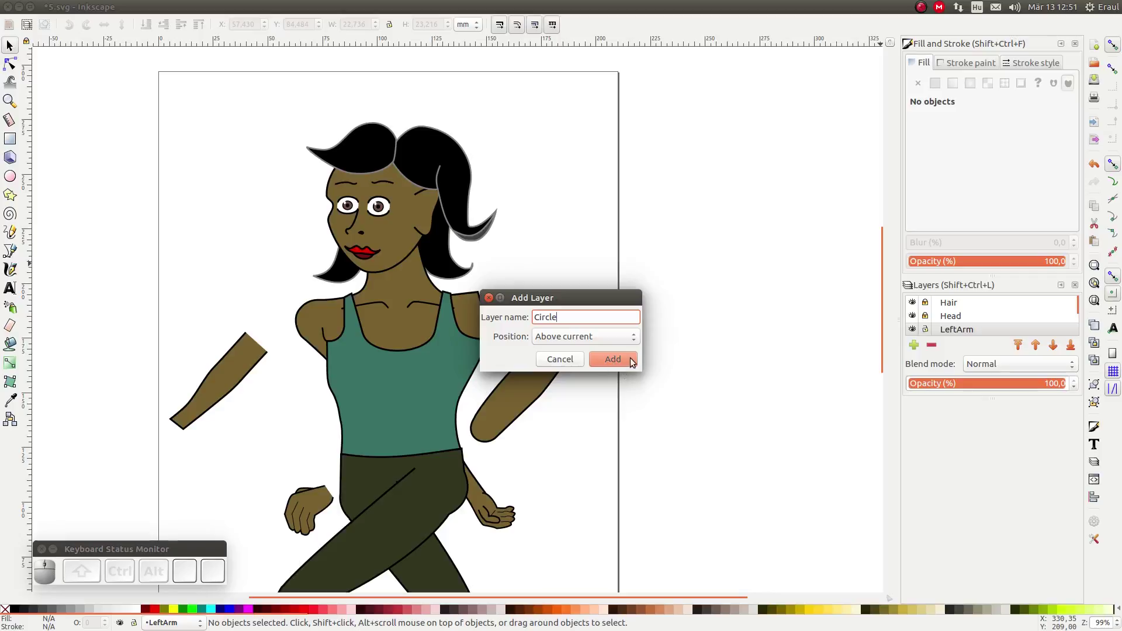
{"action": "left_click", "coordinate": [632, 359]}
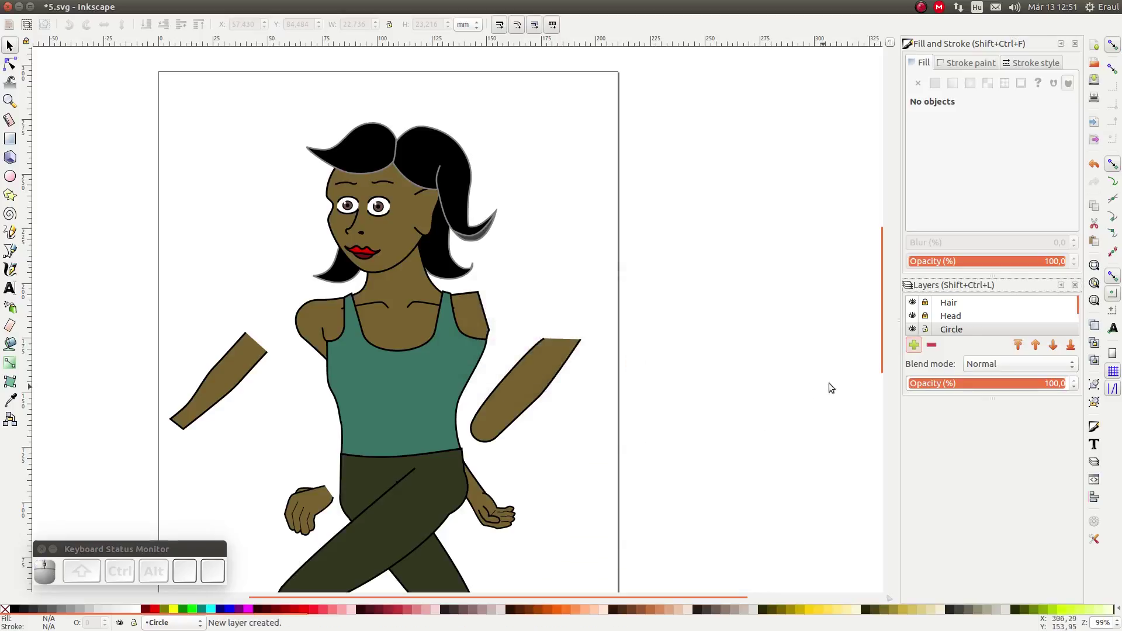
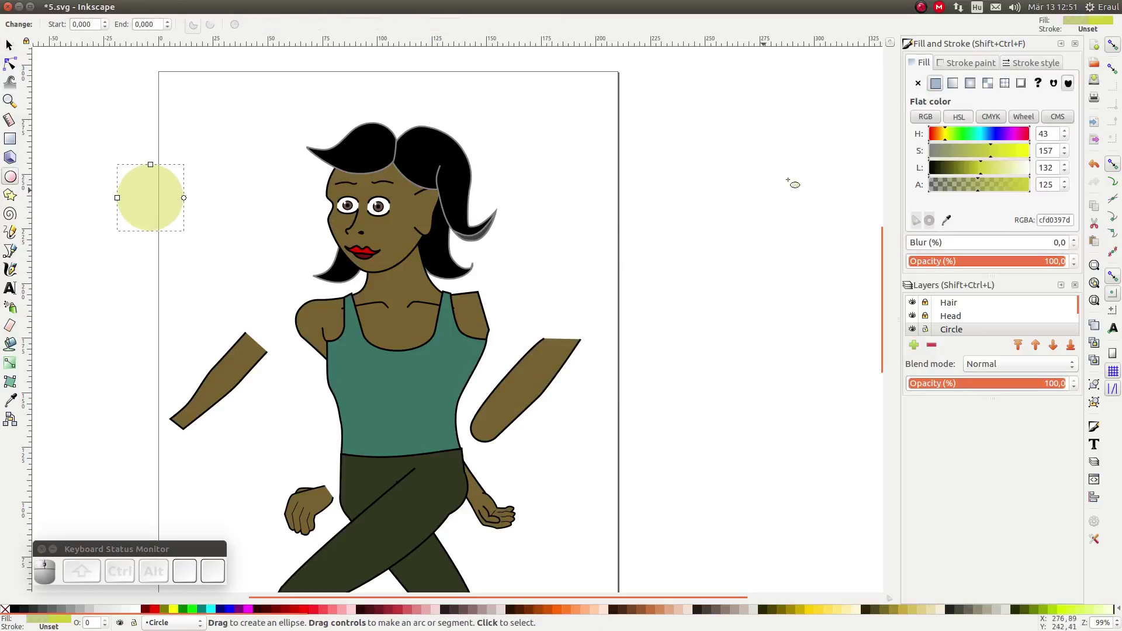
{"action": "left_click", "coordinate": [962, 118]}
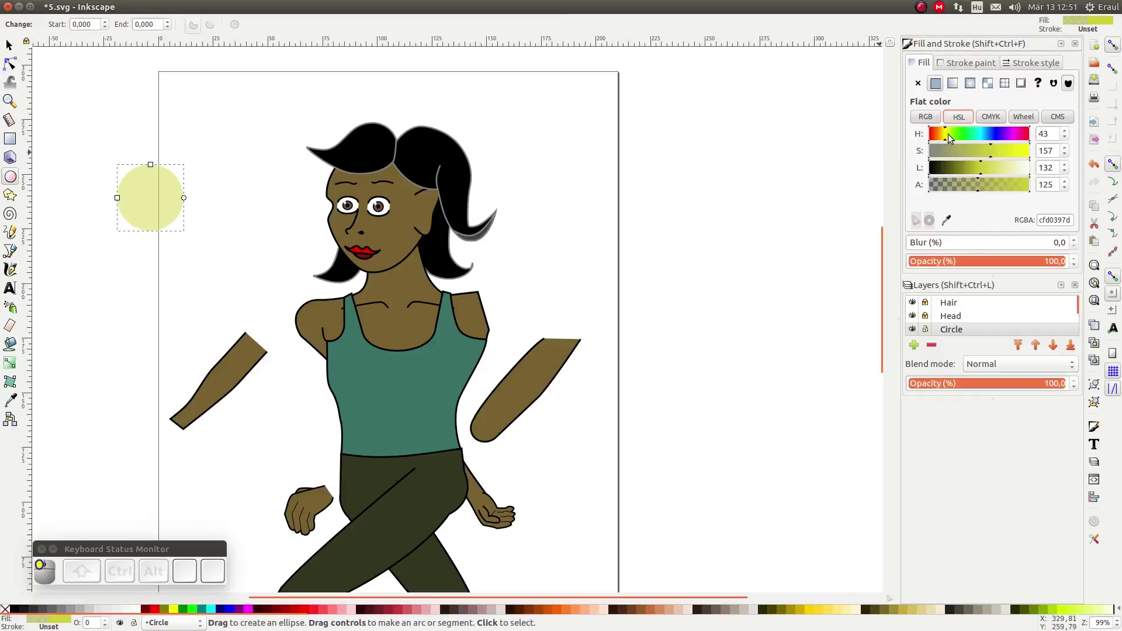
{"action": "left_click_drag", "start_coordinate": [951, 135], "coordinate": [1070, 112]}
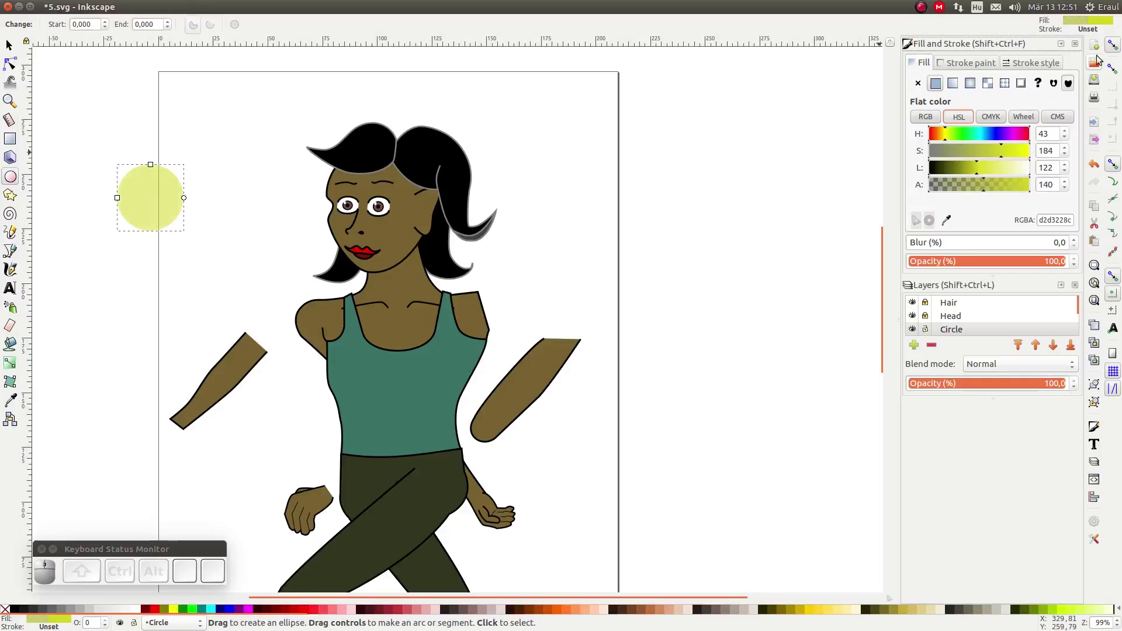
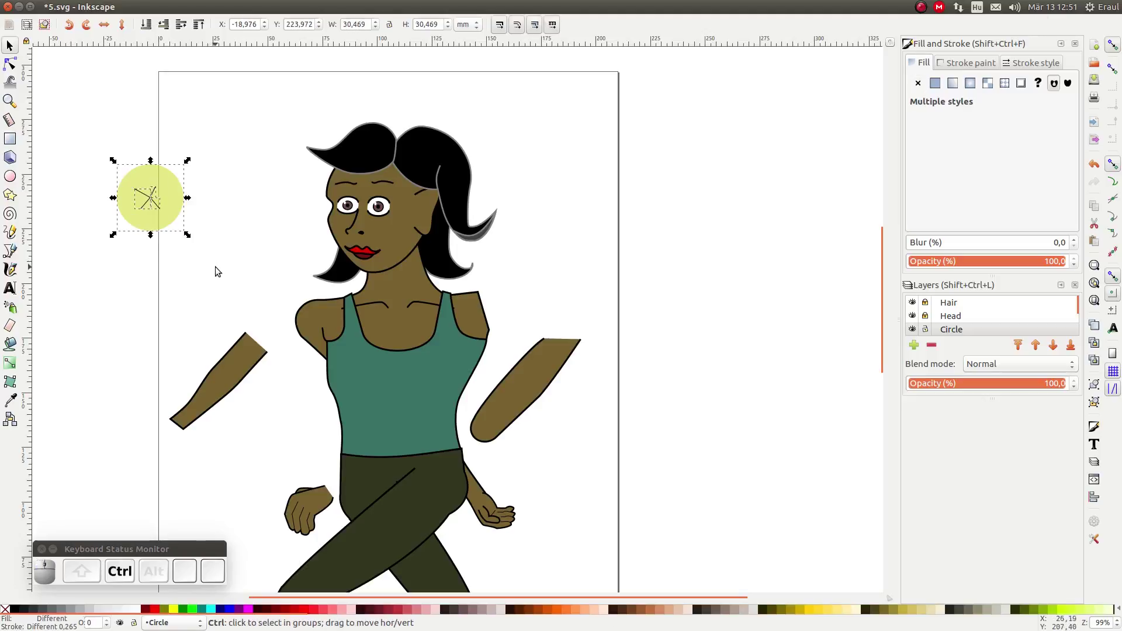
Step: Group the joint circle with its centre cross into one object
{"action": "key", "text": "ctrl+g"}
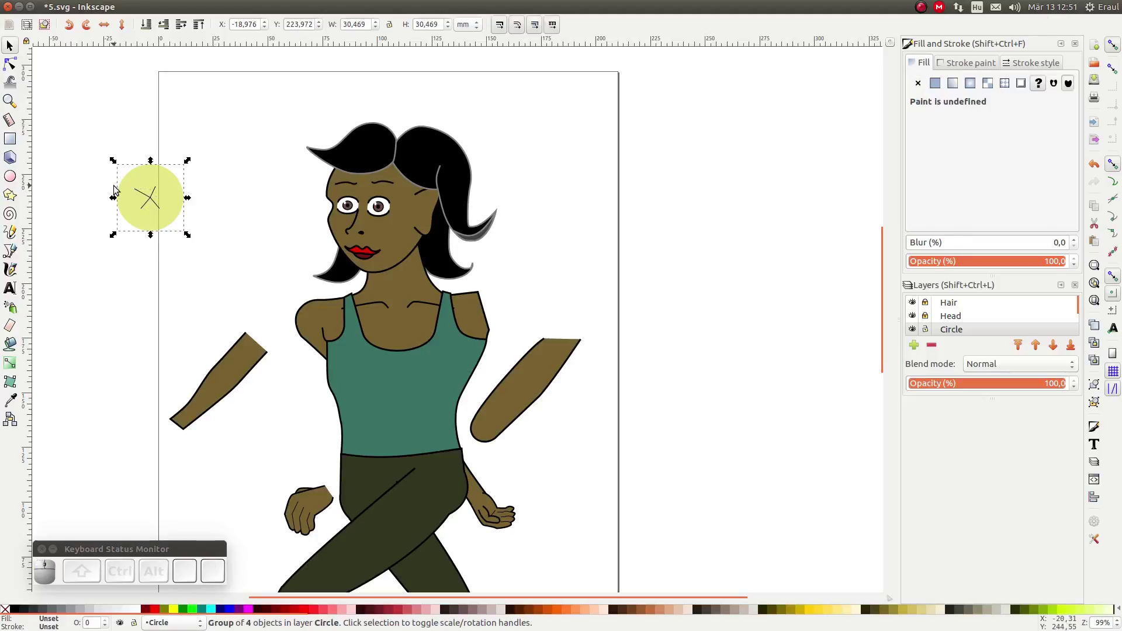
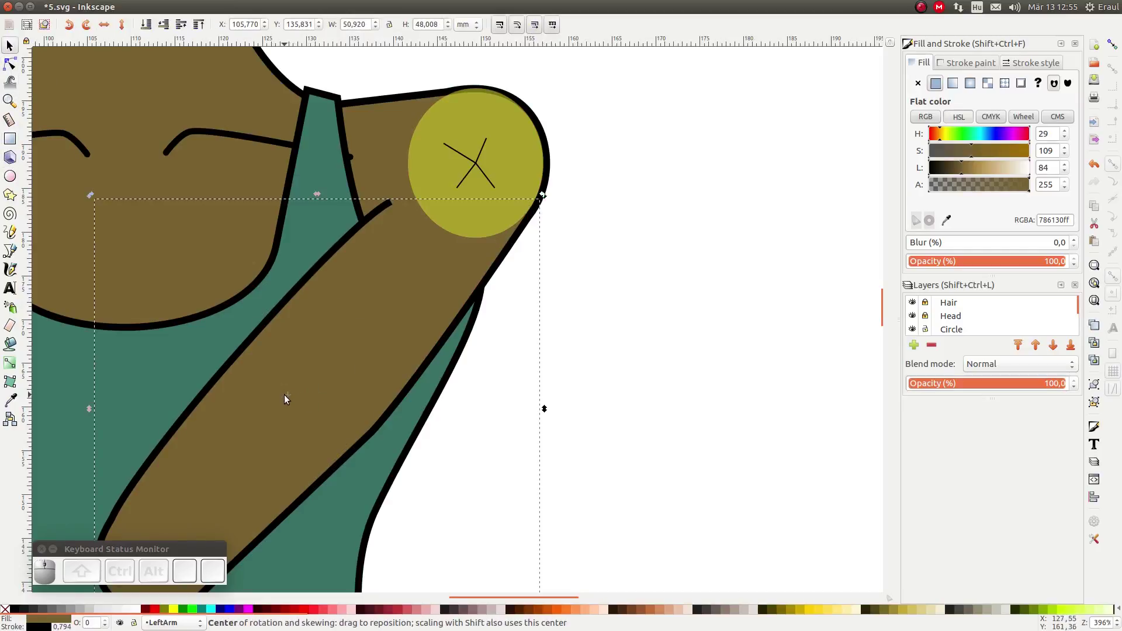
Step: Drag the upper arm's rotation pivot onto the cross of the shoulder circle
{"action": "left_click_drag", "start_coordinate": [293, 401], "coordinate": [481, 259]}
{"action": "left_click", "coordinate": [473, 265]}
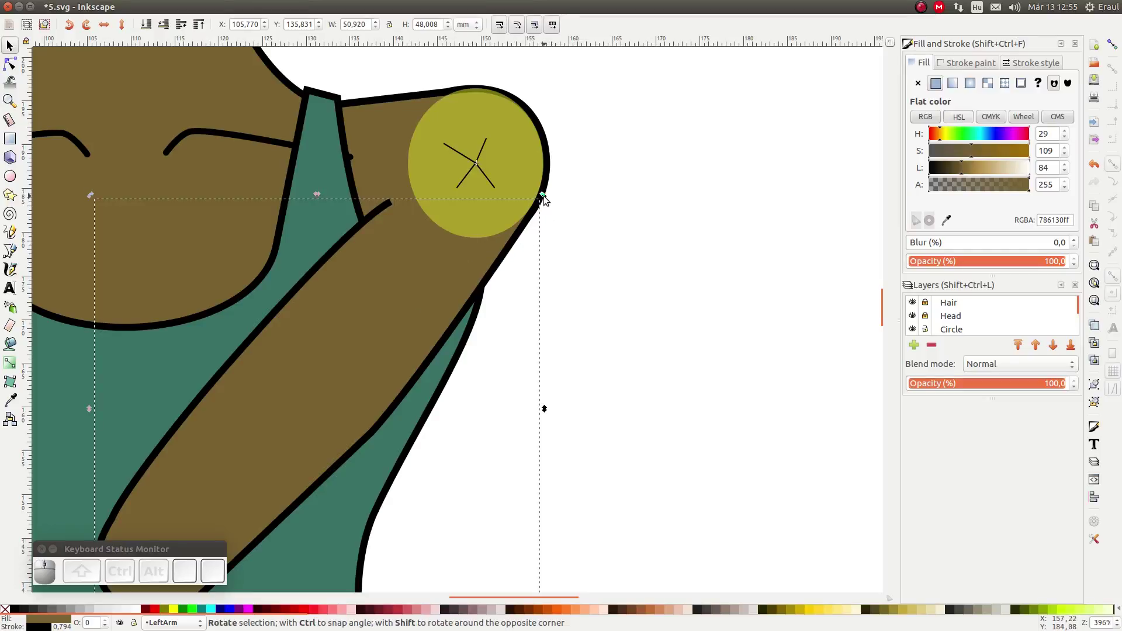
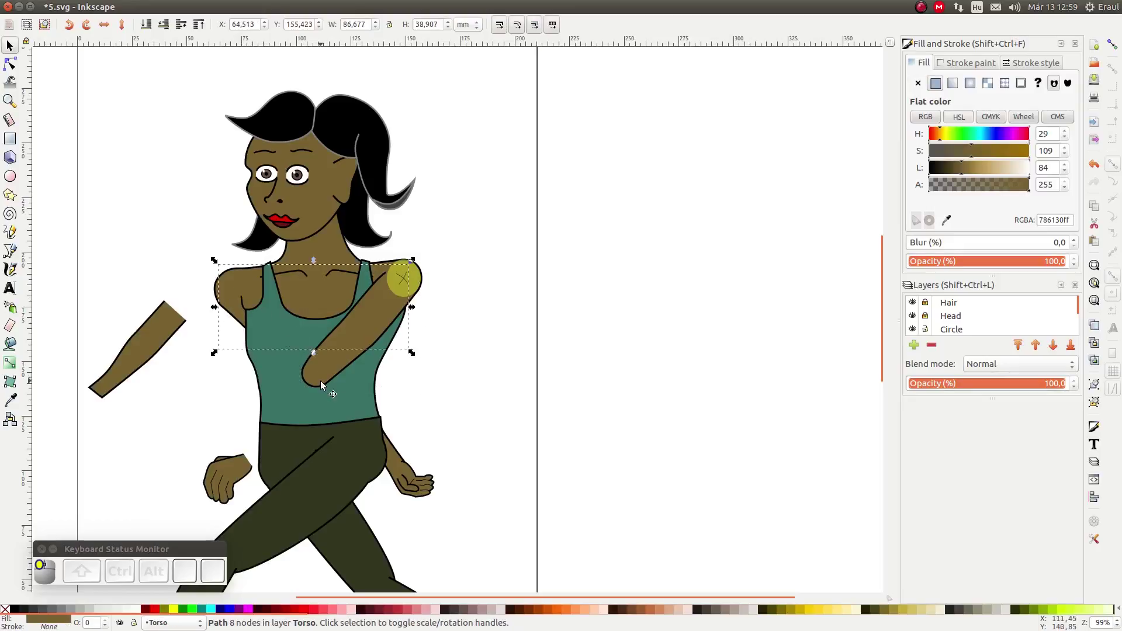
Step: Select the upper arm piece before bringing up the save window
{"action": "left_click", "coordinate": [316, 379]}
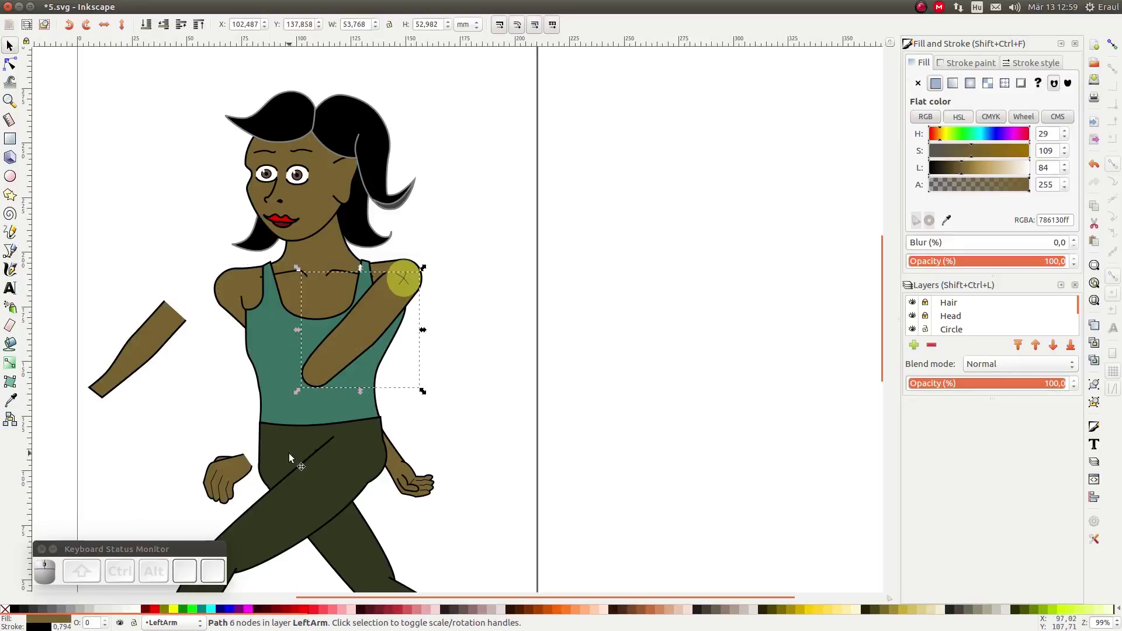
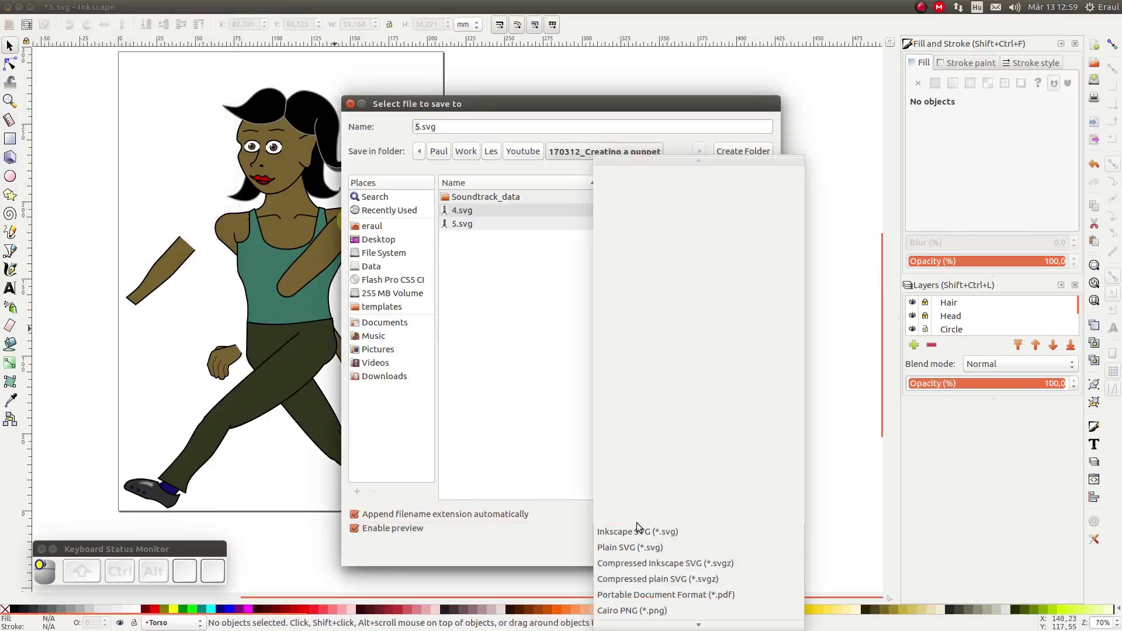
Step: Scroll through the file format list, close it and cancel the Save As dialog
{"action": "middle_click", "coordinate": [642, 527]}
{"action": "scroll", "scroll_direction": "down", "scroll_amount": 3}
{"action": "scroll", "scroll_direction": "down", "scroll_amount": 3}
{"action": "middle_click", "coordinate": [641, 593]}
{"action": "left_click", "coordinate": [642, 580]}
{"action": "left_click", "coordinate": [748, 556]}
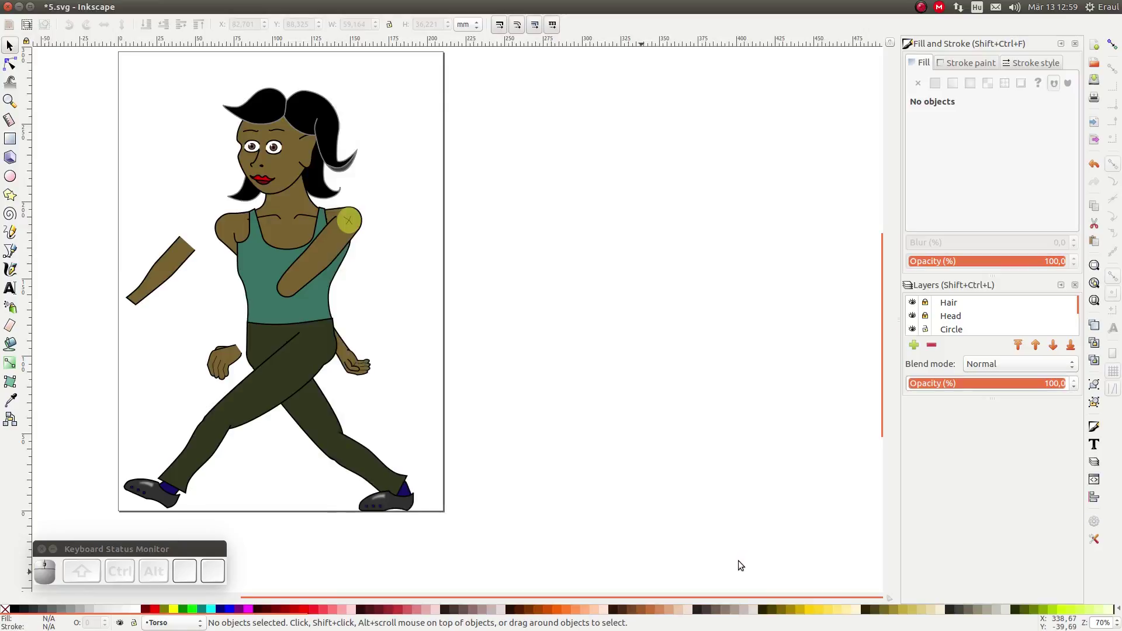